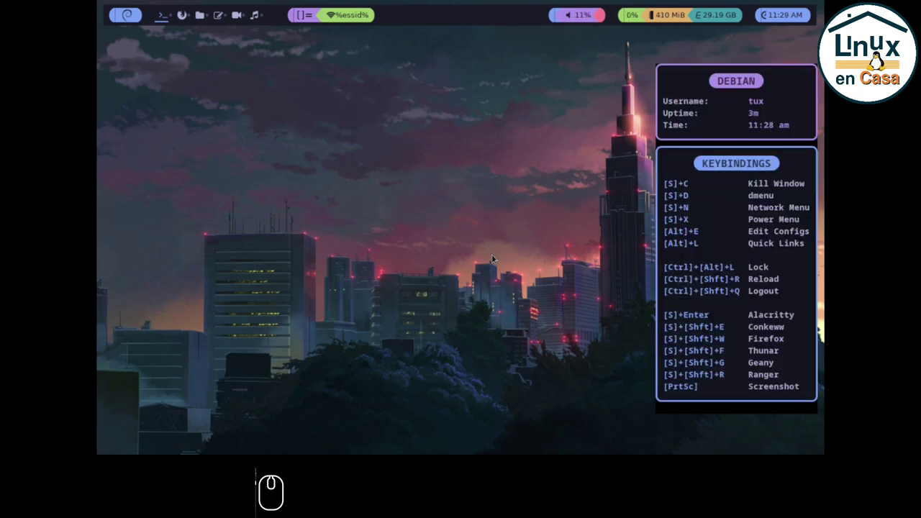
Run neofetch in a new terminal to show the Debian 12 bspwm system summary
key("super+Return")
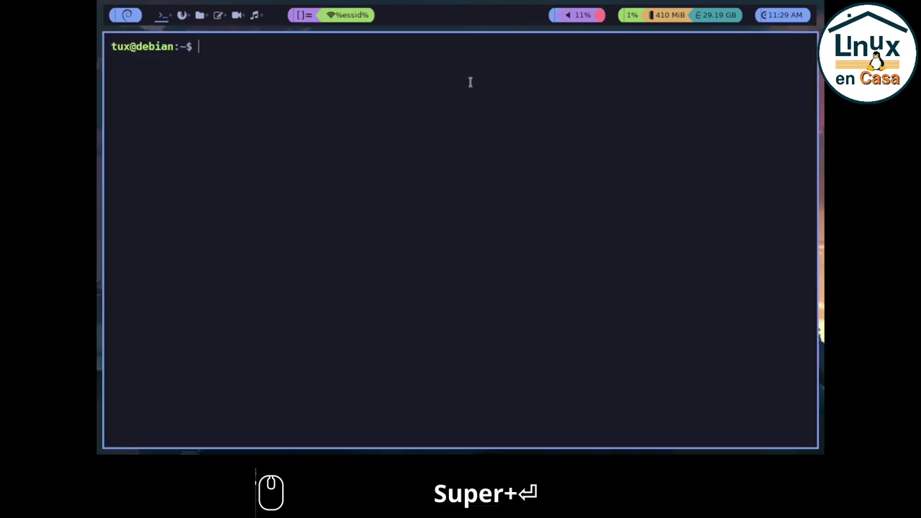
type("neof")
key("Tab")
key("Return")
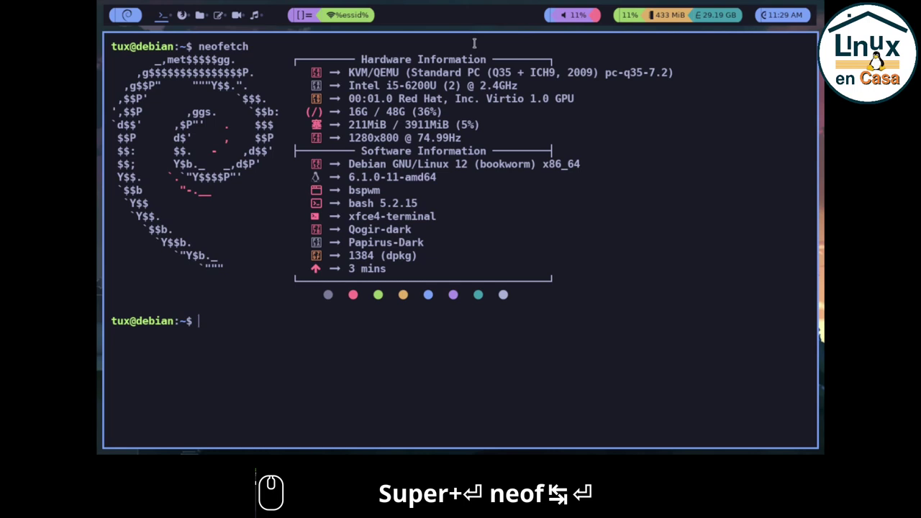
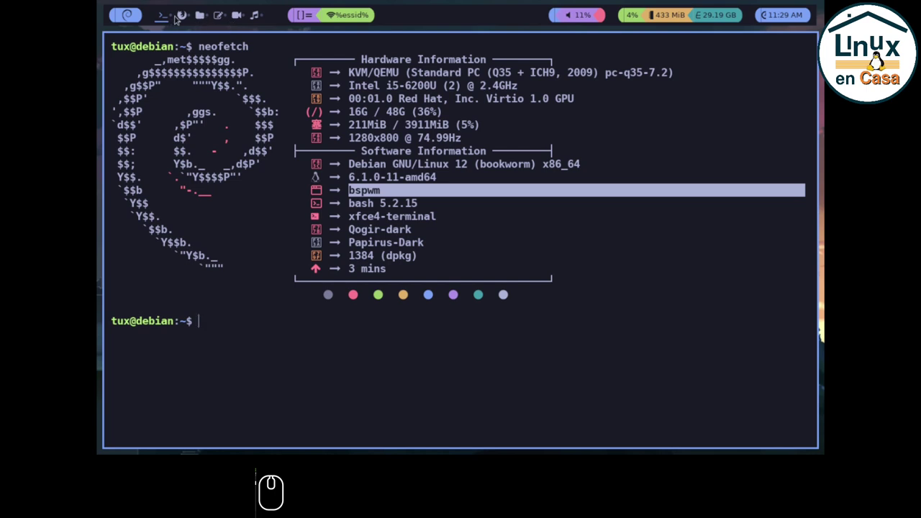
Back on the terminal workspace, enter ~/.config and list its configuration folders
left_click(182, 16)
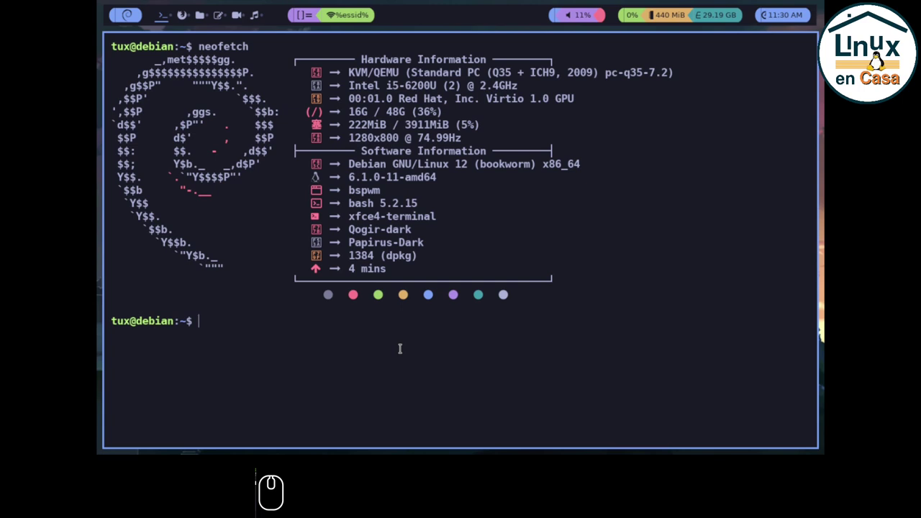
type("cd .co")
key("Tab")
key("Return")
type("ls")
key("Return")
Enter the bspwm folder, list its contents, and begin the history command
type("cd bs")
key("Tab")
key("Return")
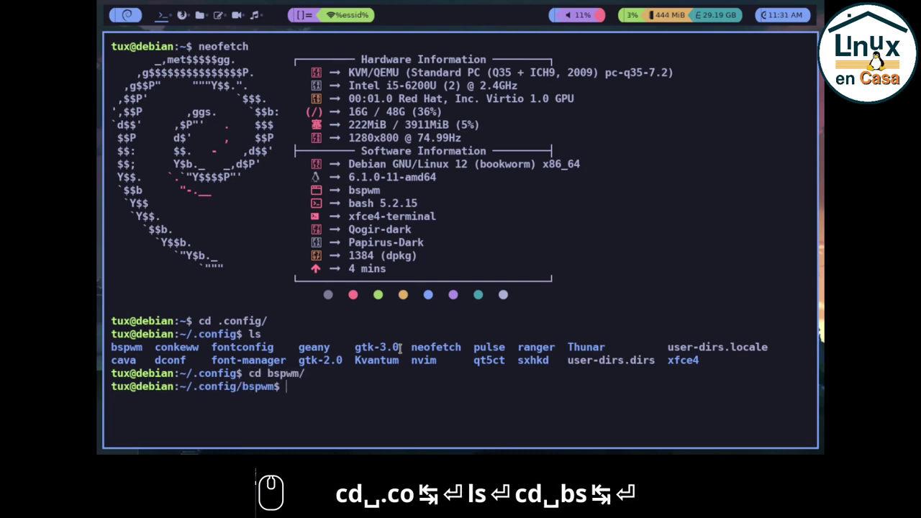
type("ls")
key("Return")
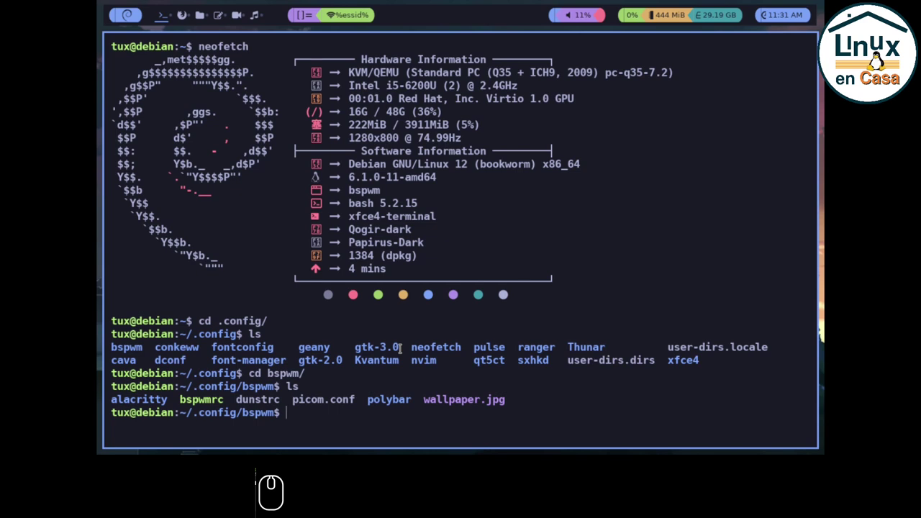
type("histo")
key("Tab")
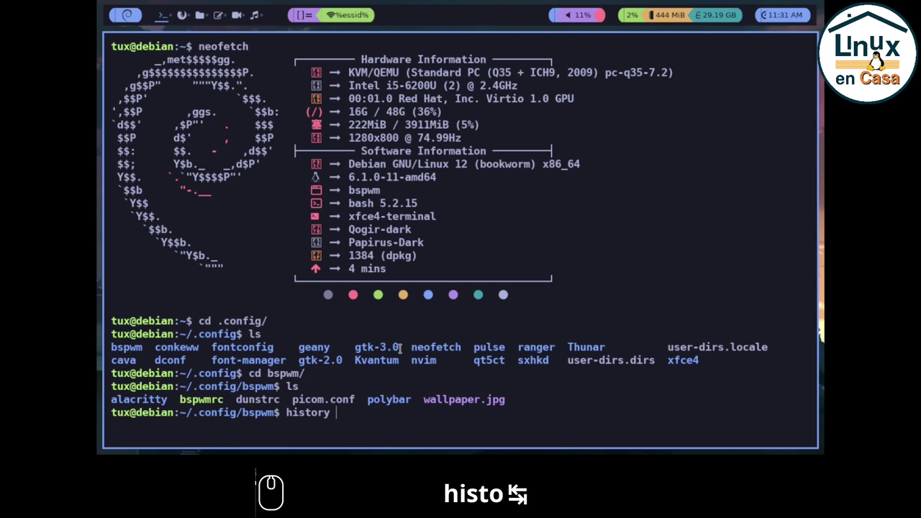
Run 'history | grep instalad' with the grep typo fixed to list past apt install commands
type("| gep ins")
type("talad")
key("Return")
key("Up")
key("Left")
key("Right")
key("l")
key("Delete")
key("Delete")
key("Delete")
key("Return")
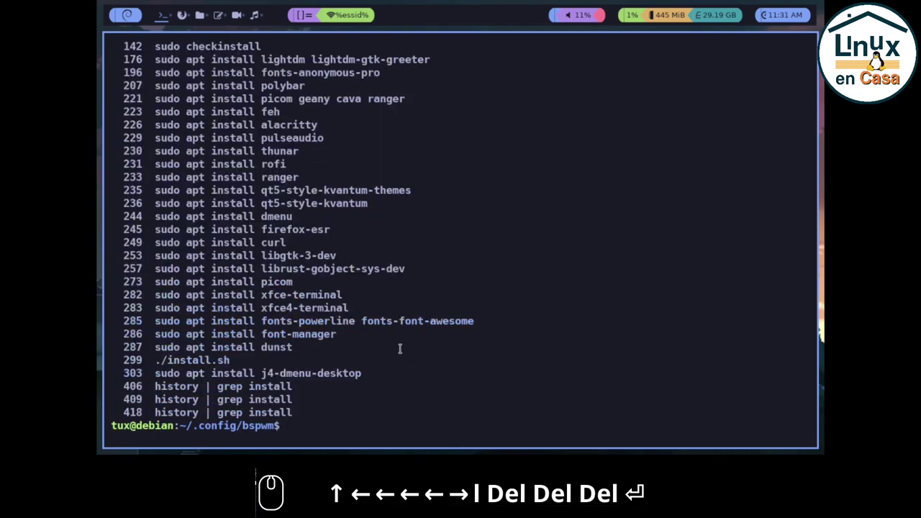
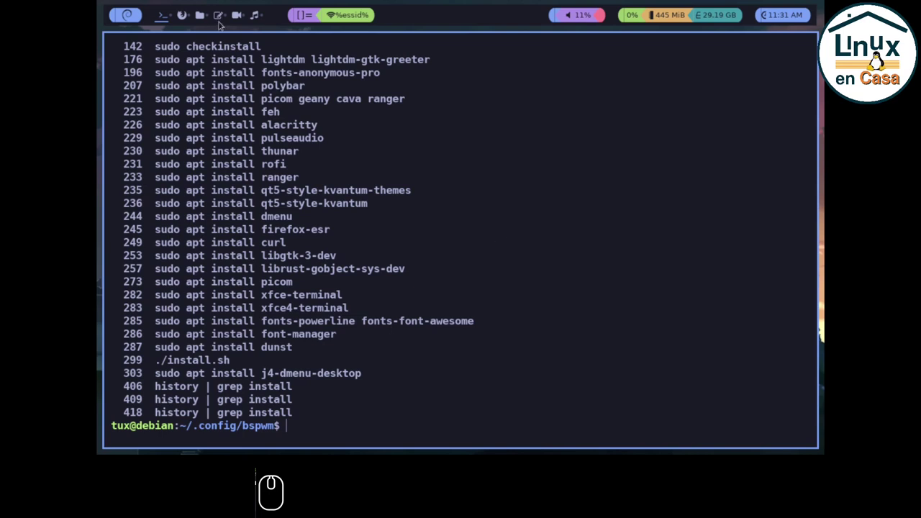
Browse the other workspaces and toggle the launcher shortcuts over the wallpaper
left_click(205, 18)
left_click(389, 115)
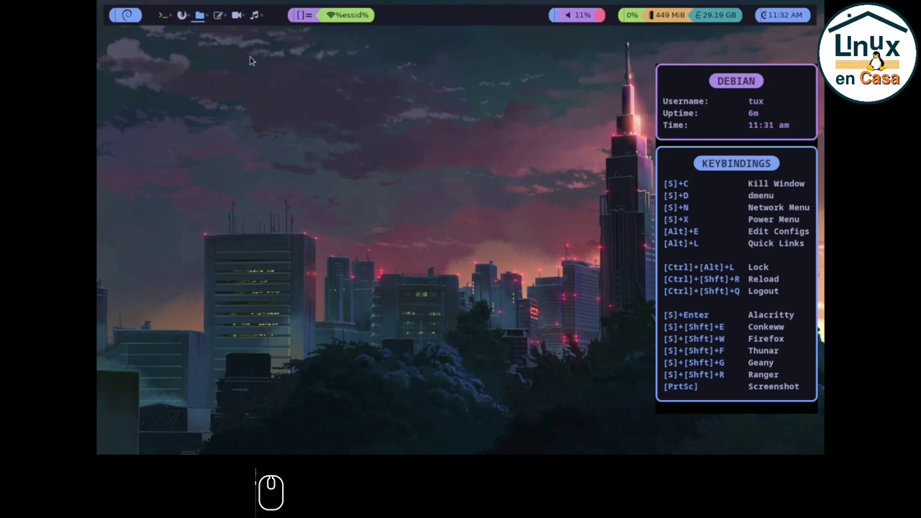
left_click(597, 108)
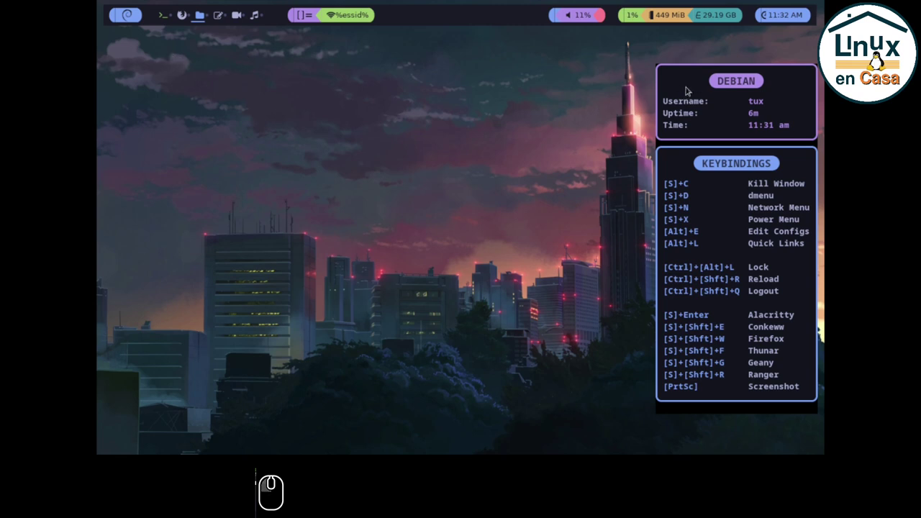
left_click(240, 129)
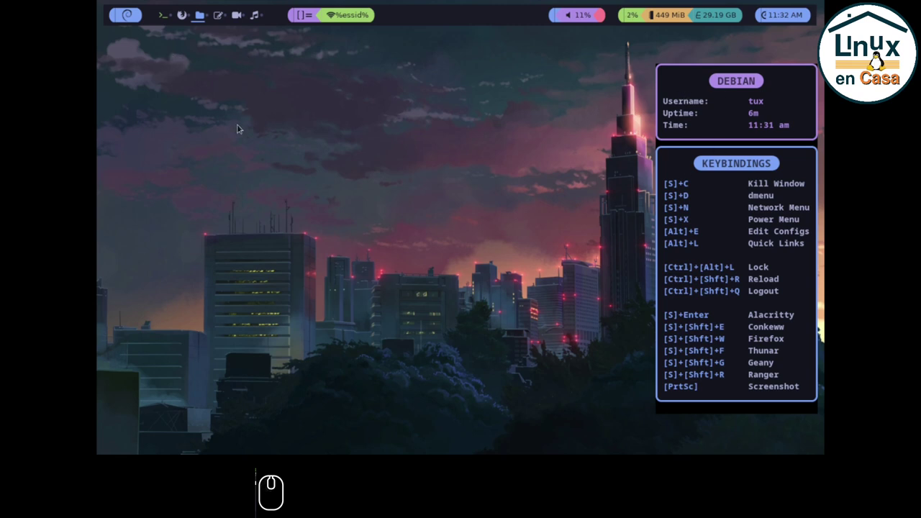
key("super+d")
key("super+x")
key("super+d")
key("super+x")
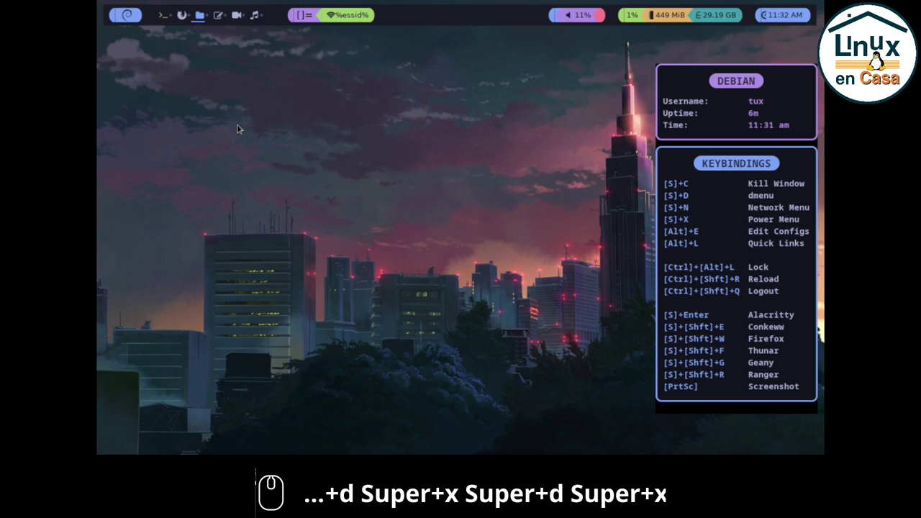
left_click(395, 131)
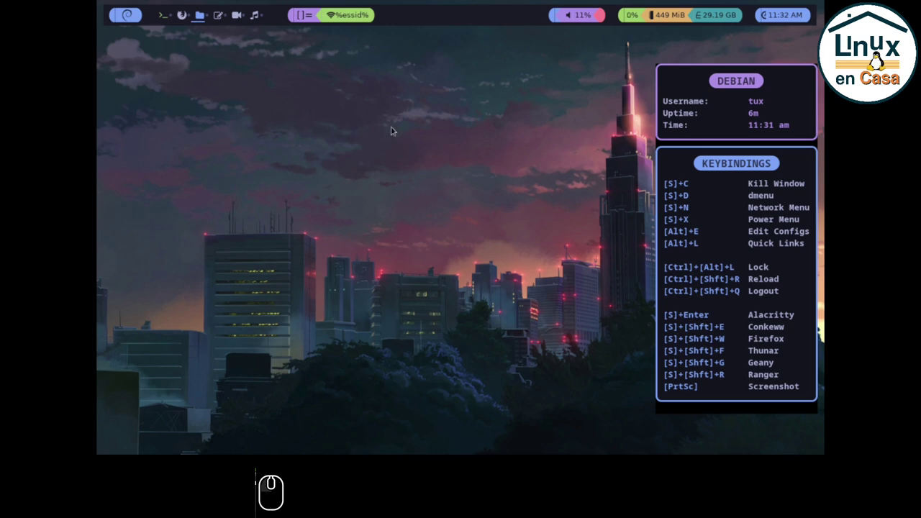
left_click(395, 131)
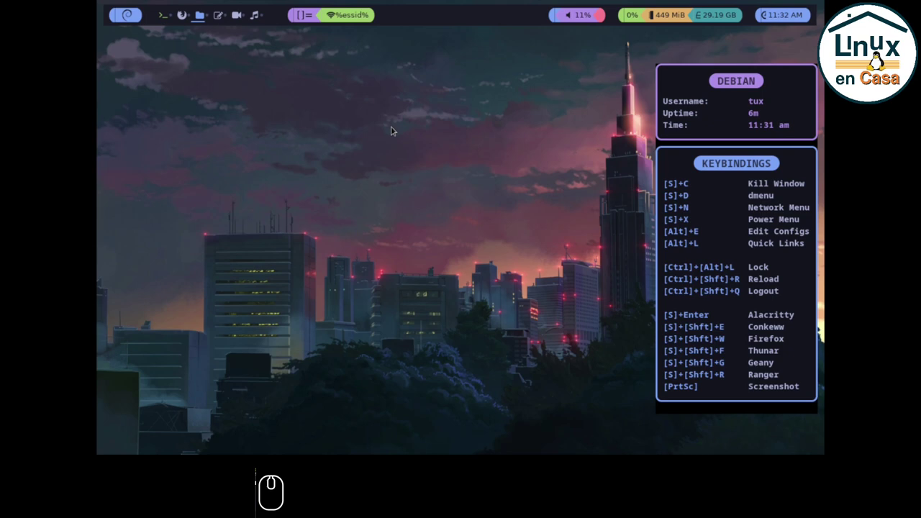
Return to workspace 1 and run 'bspc quit' to end the bspwm session
key("super+1")
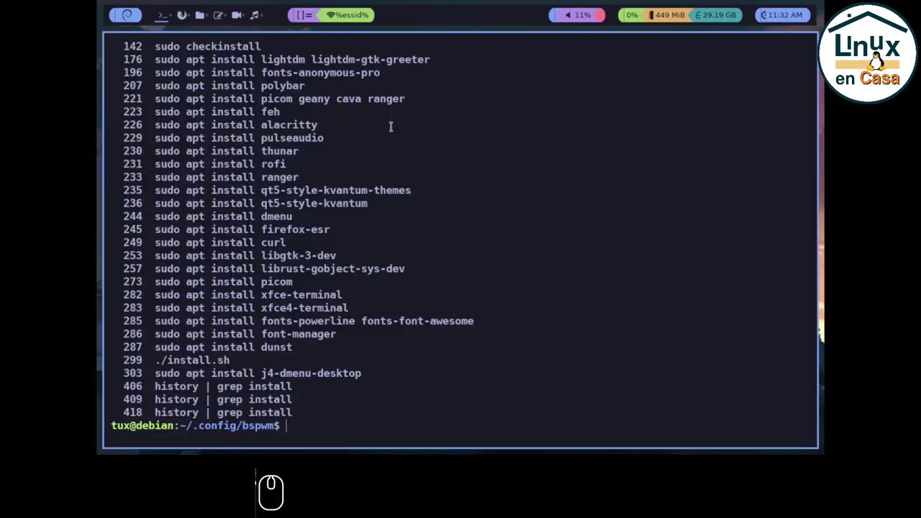
type("bspc quit")
key("Return")
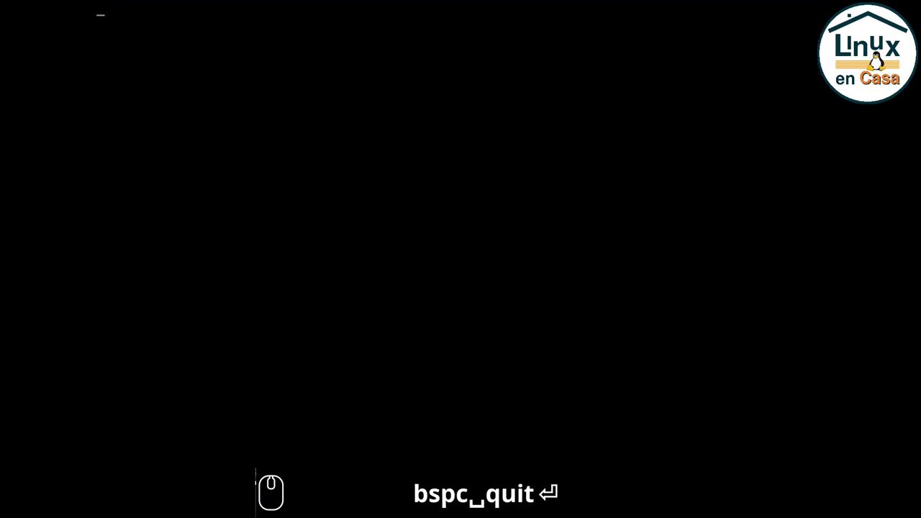
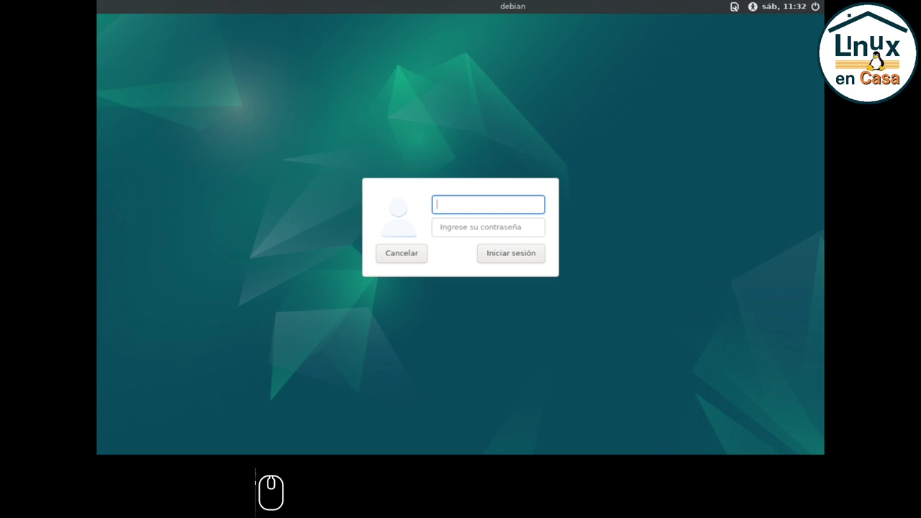
Sign in at LightDM to start the new bspwm session
key("super+7")
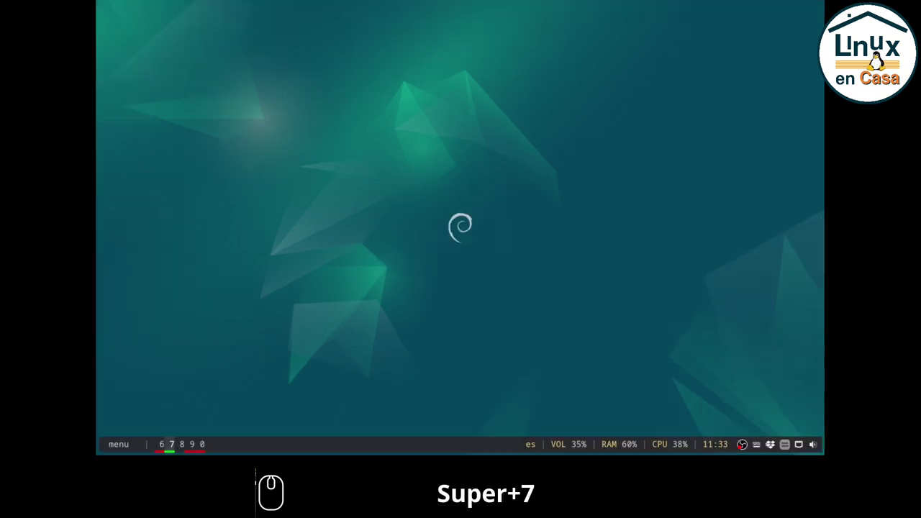
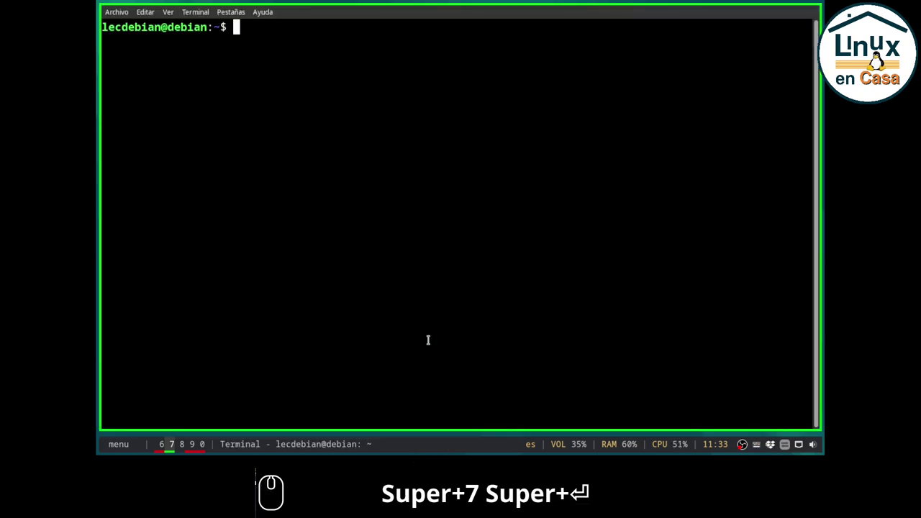
Run neofetch in the new session, showing the HP ProBook 430 G3 on Debian 12 with bspwm
type("neof")
key("Tab")
key("Return")
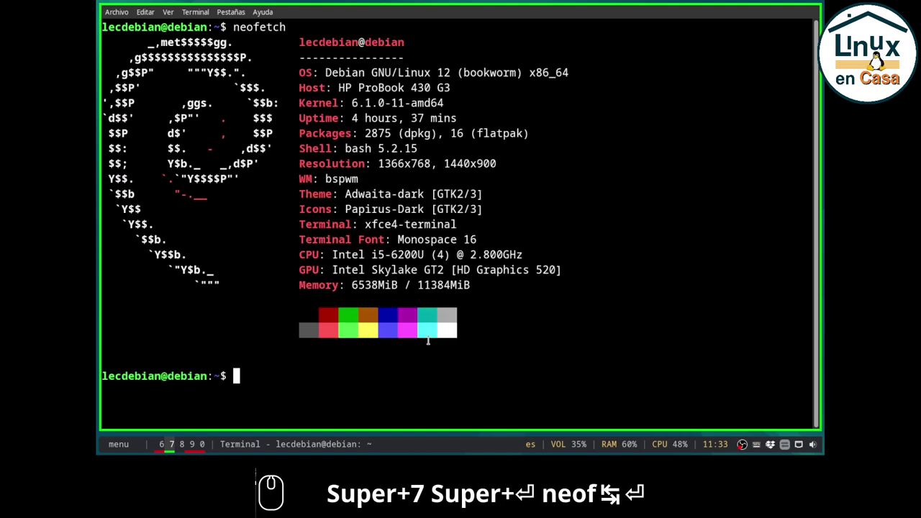